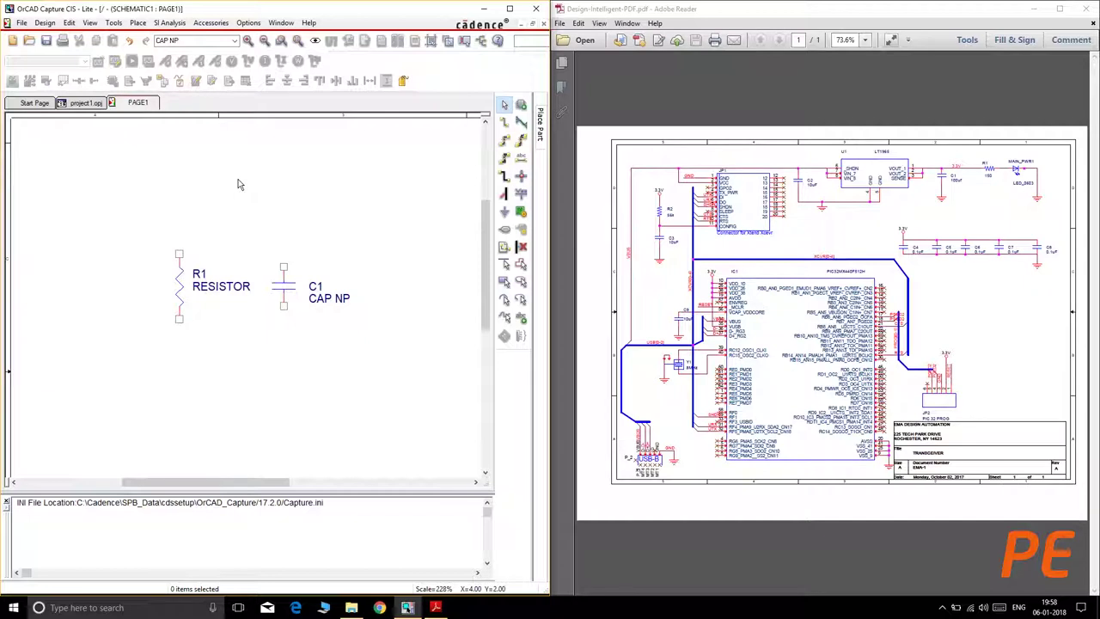
Review the reference PDF's capacitor section, then move R1 up with C1 directly below it.
click(242, 181)
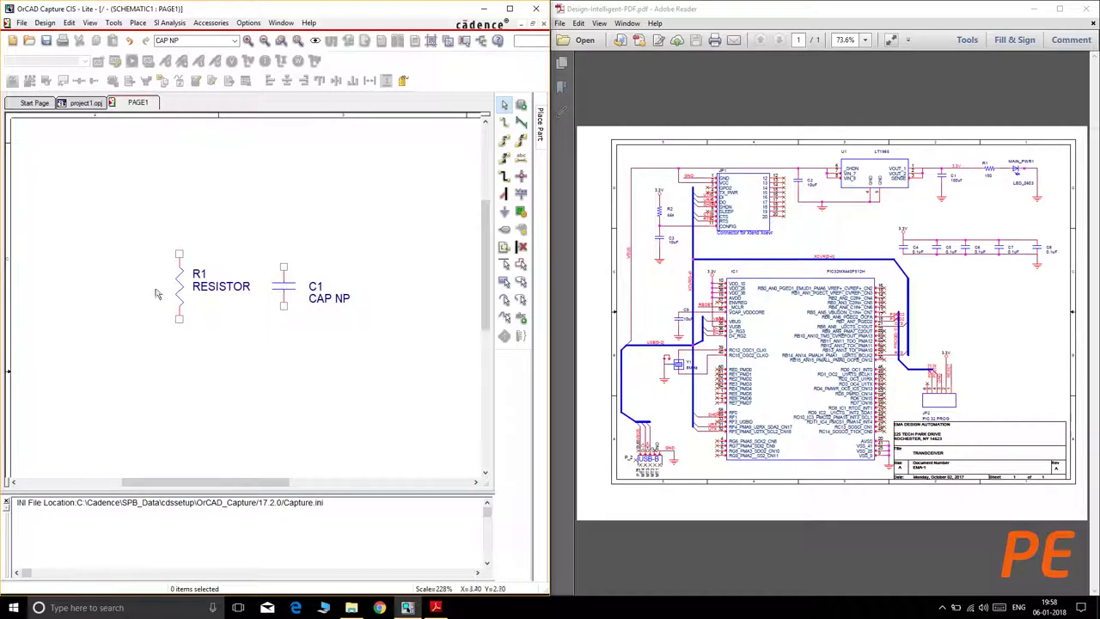
click(958, 327)
scroll(up, 3)
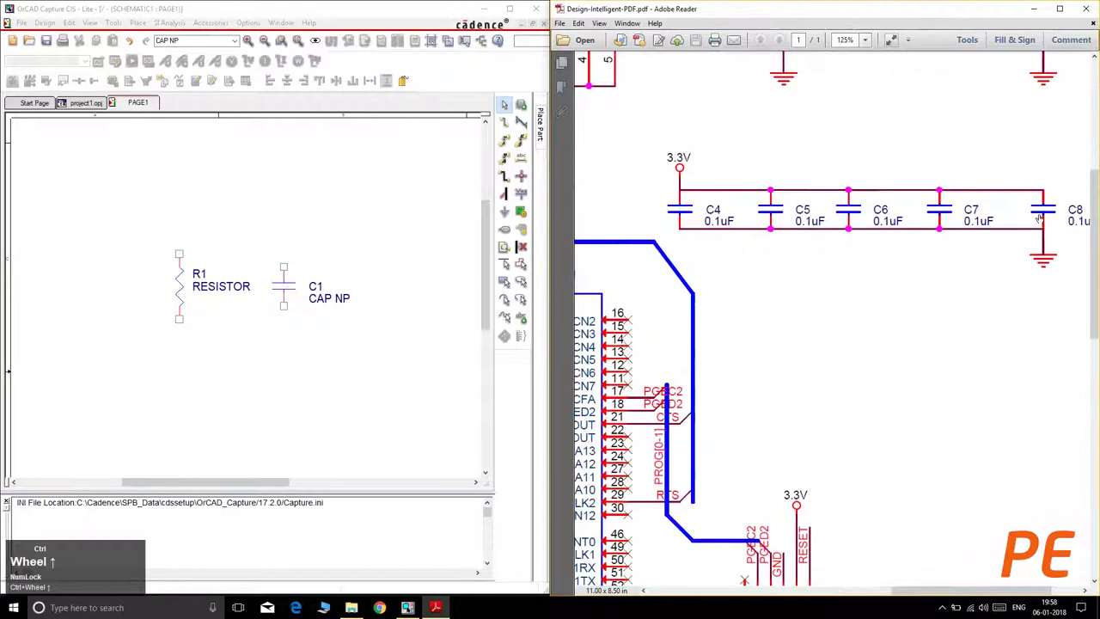
scroll(down, 3)
drag(344, 339, 190, 269)
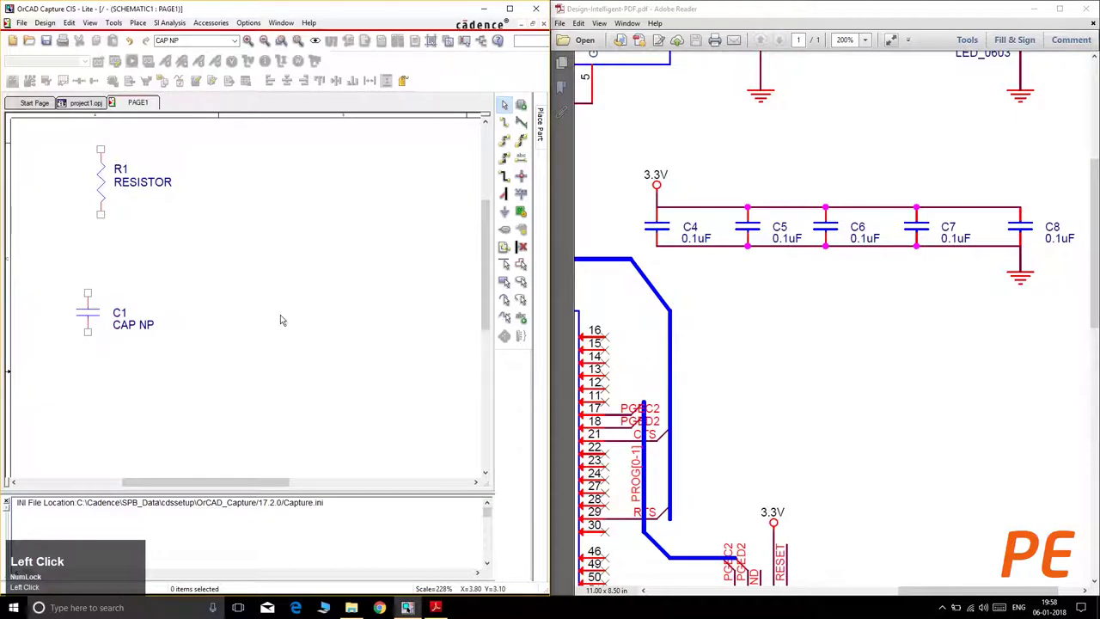
Place CAP NP capacitors to form a row C1–C5 below R1 and end placement mode.
click(527, 102)
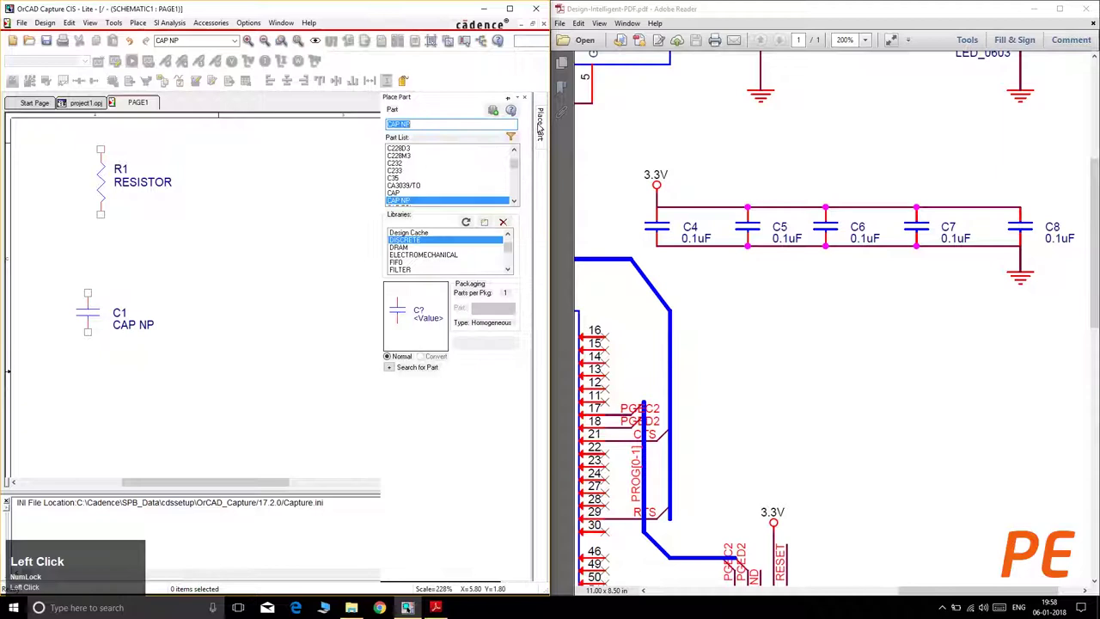
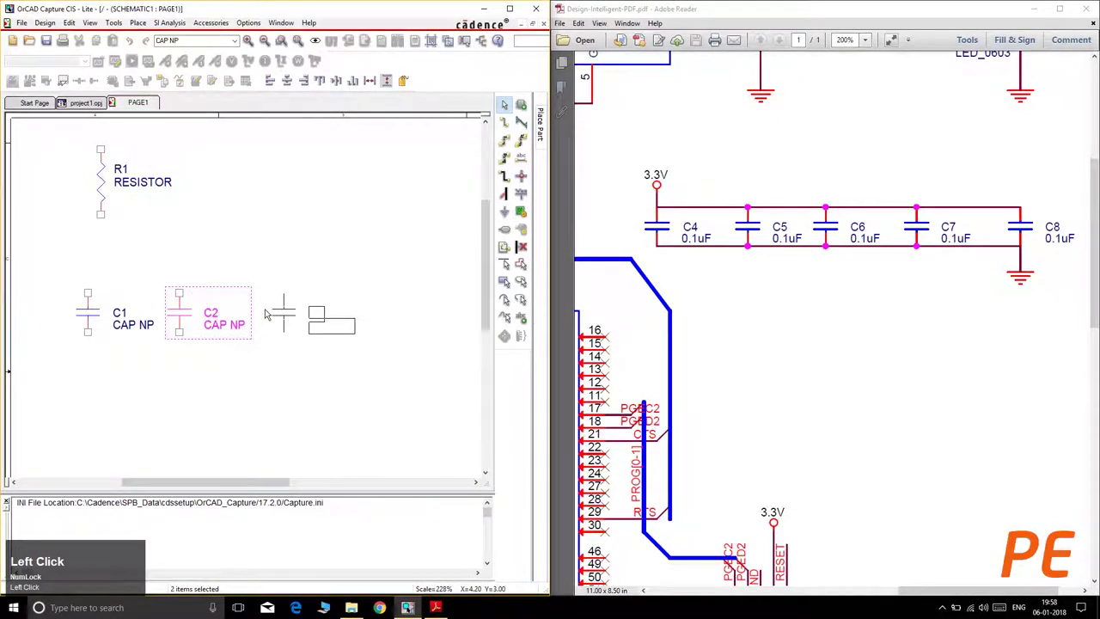
click(269, 305)
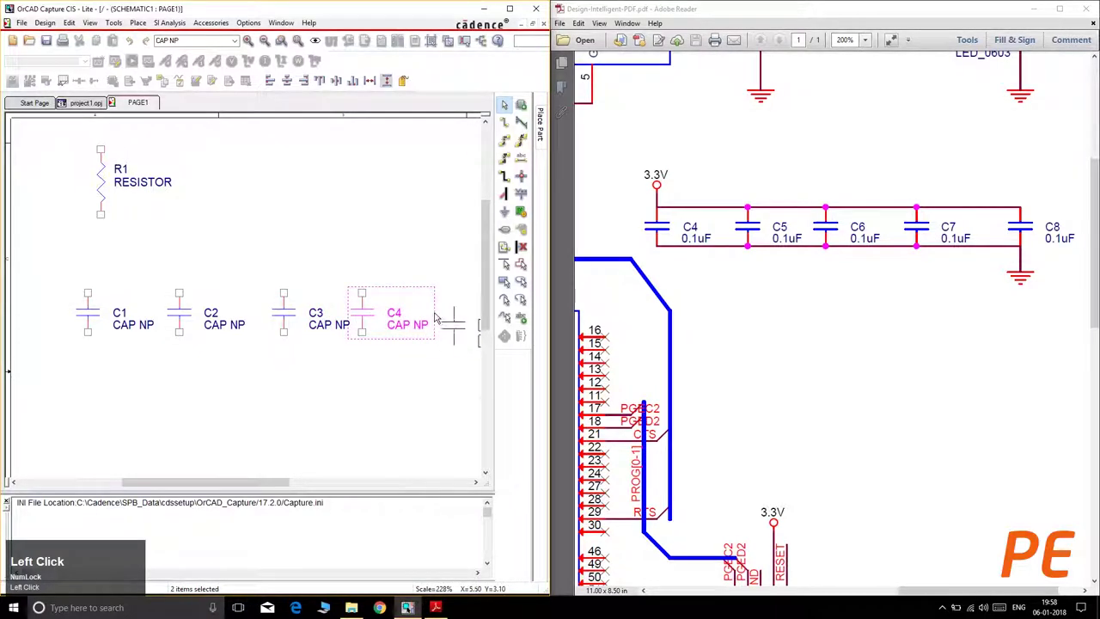
right_click(118, 171)
click(117, 170)
scroll(down, 3)
drag(270, 371, 225, 233)
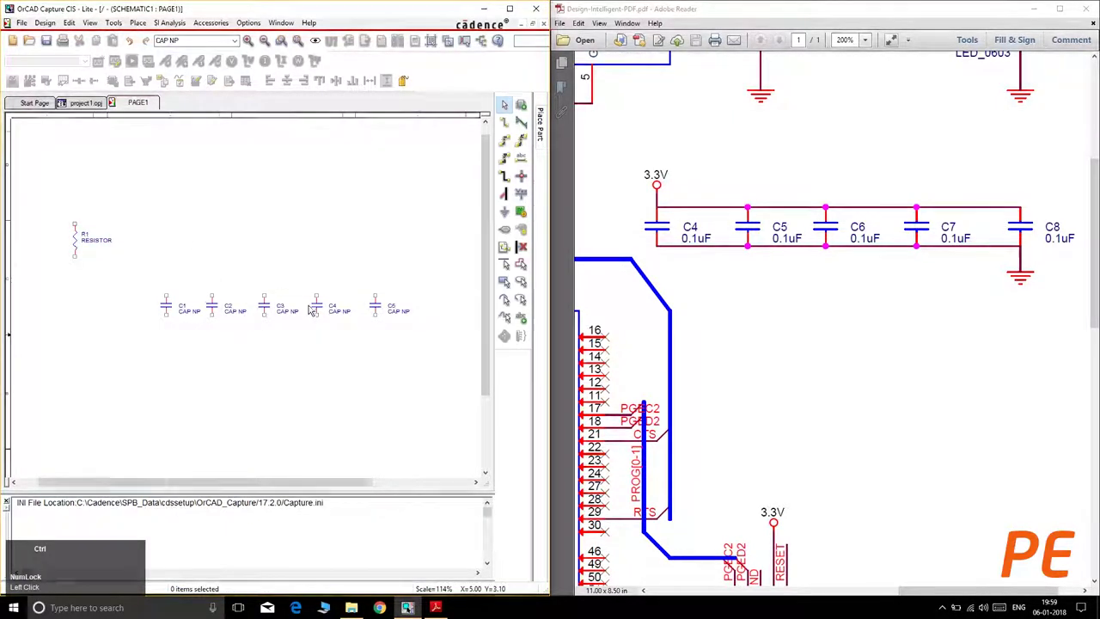
Pan across the capacitor row and reopen the Place Part panel with CAP NP selected.
scroll(up, 3)
drag(333, 330, 286, 337)
scroll(down, 3)
click(291, 348)
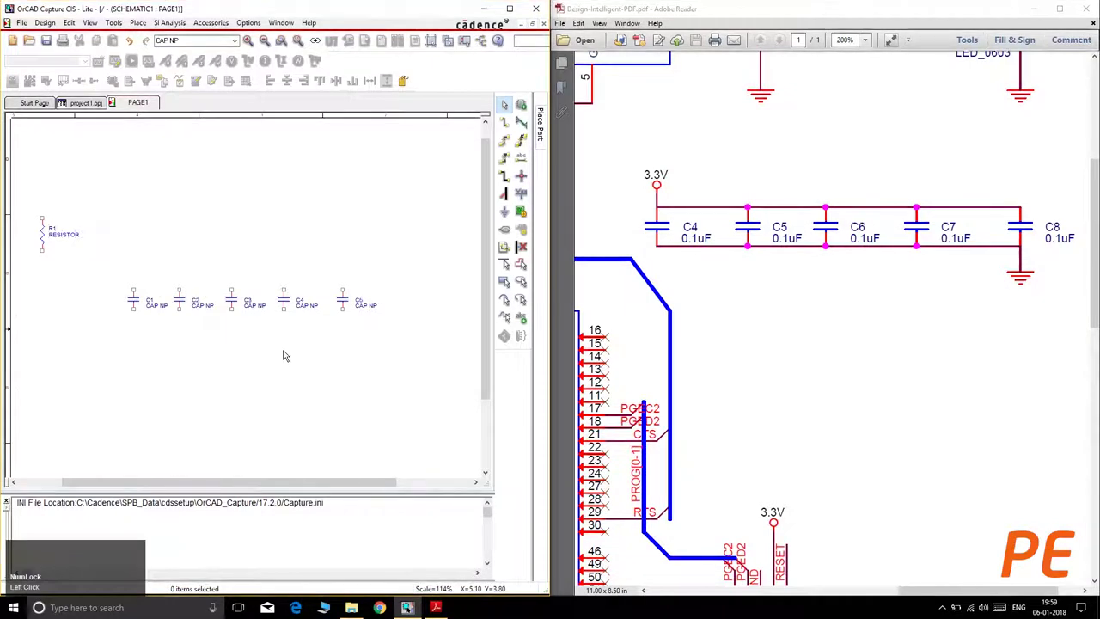
click(295, 220)
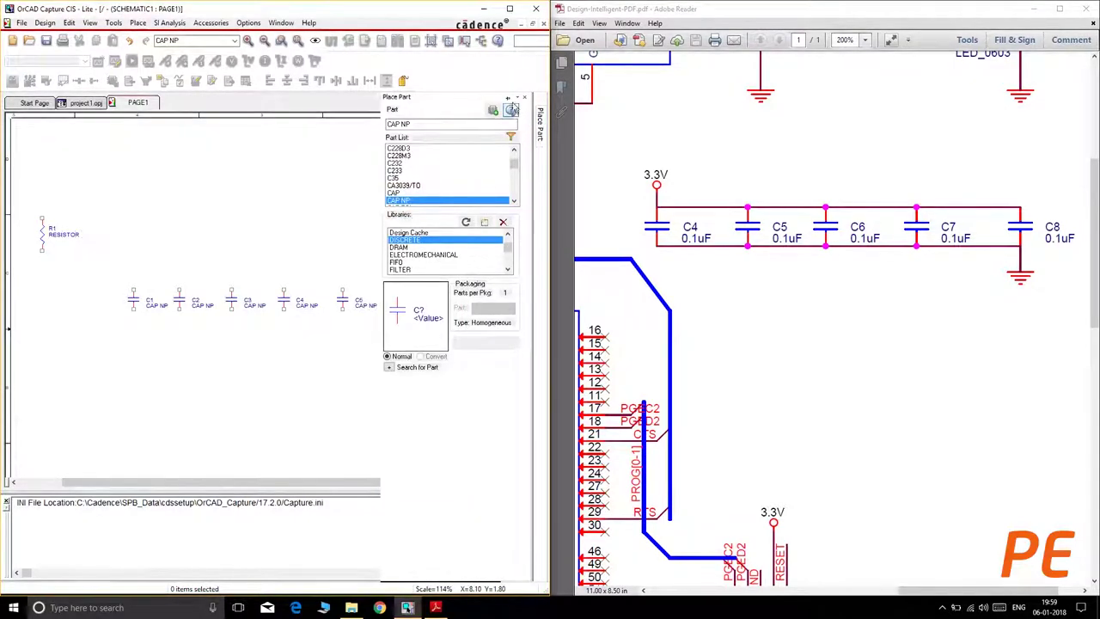
Dock the Place Part panel in the window, keeping CAP NP chosen.
click(514, 95)
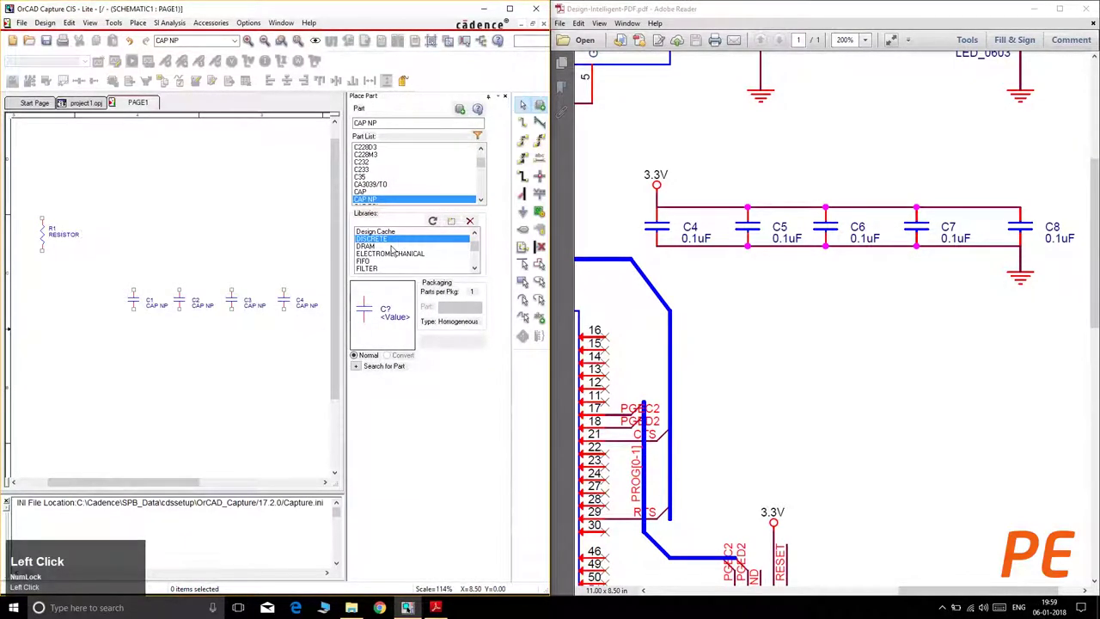
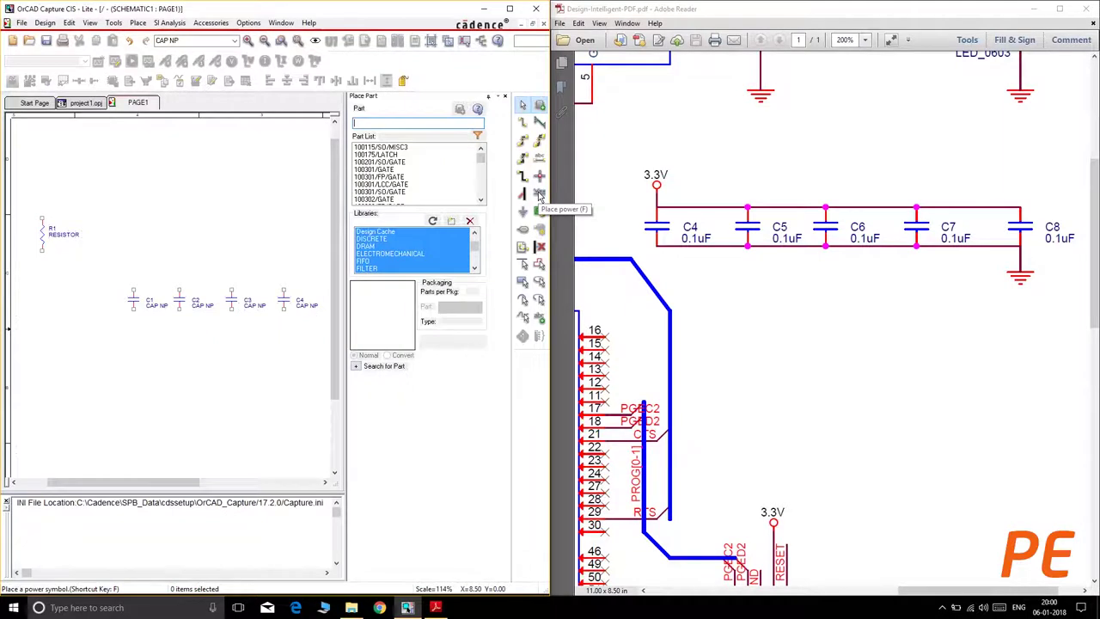
Place a VCC_CIRCLE/CAPSYM power symbol above capacitor C1 and end symbol placement.
click(49, 228)
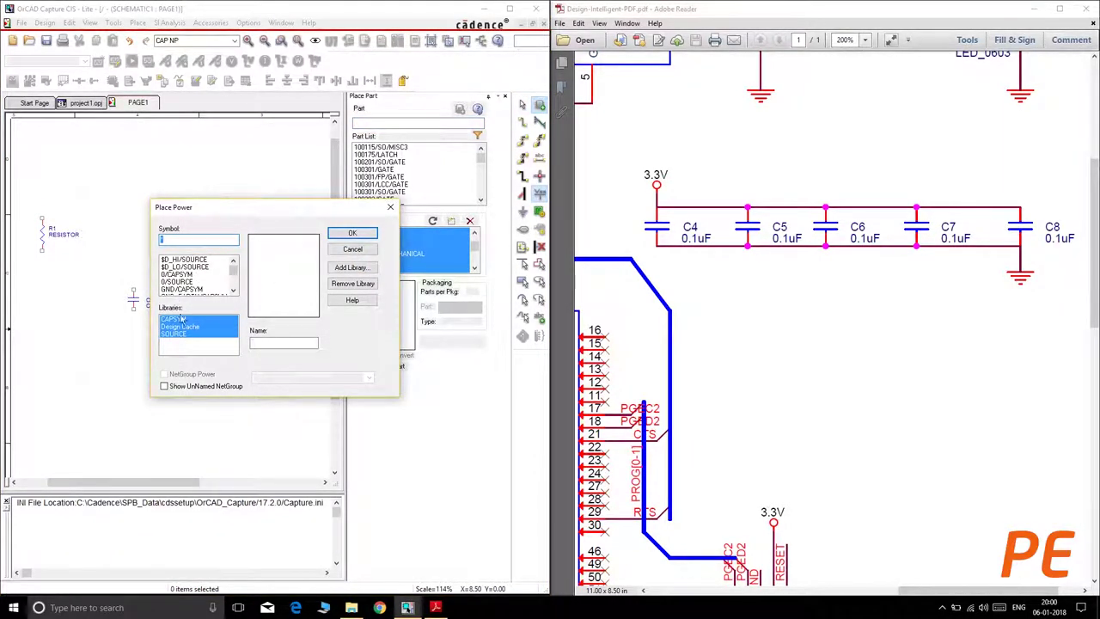
click(238, 289)
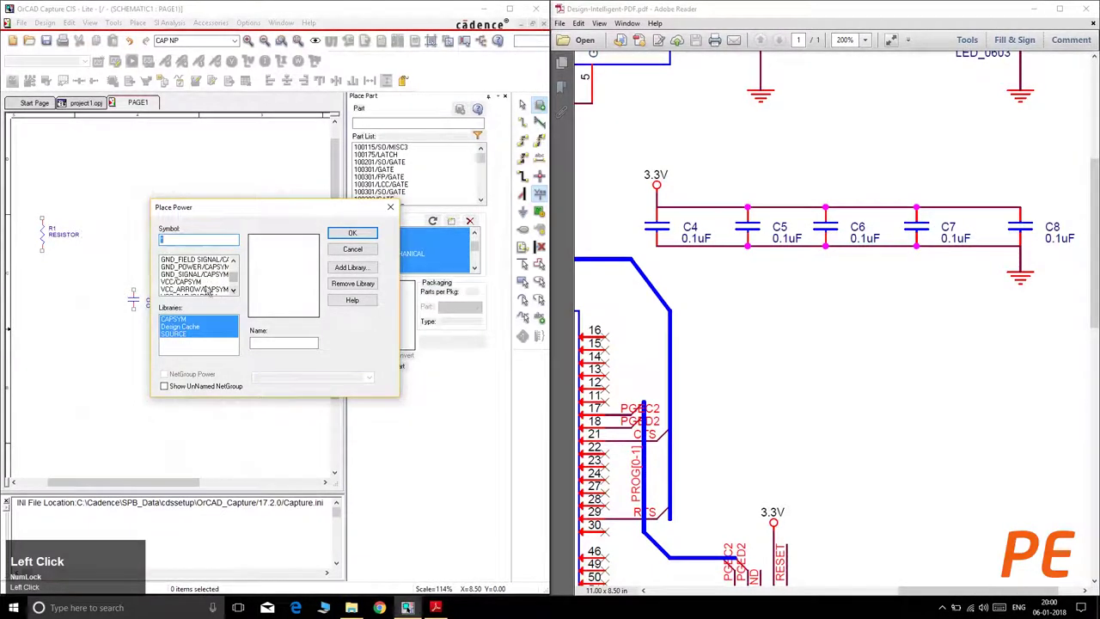
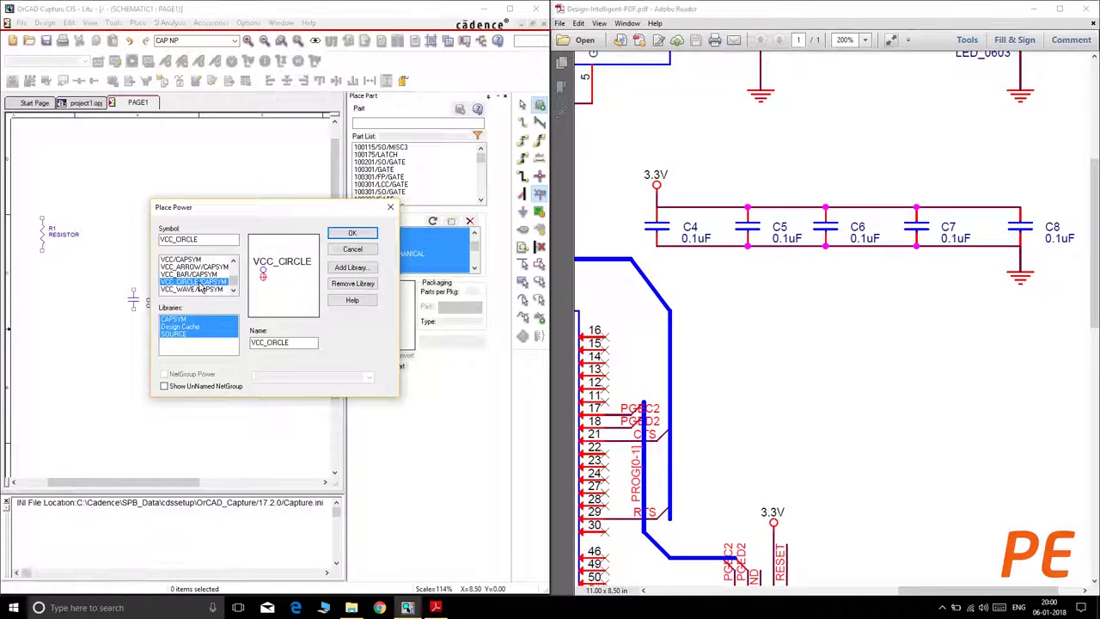
click(199, 282)
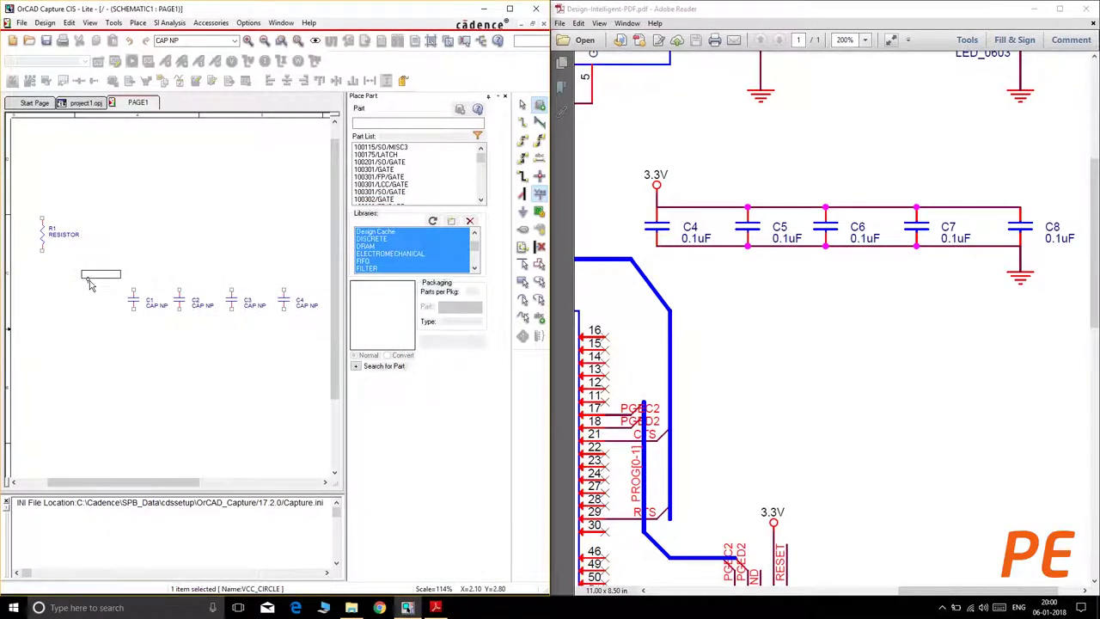
click(140, 268)
right_click(195, 250)
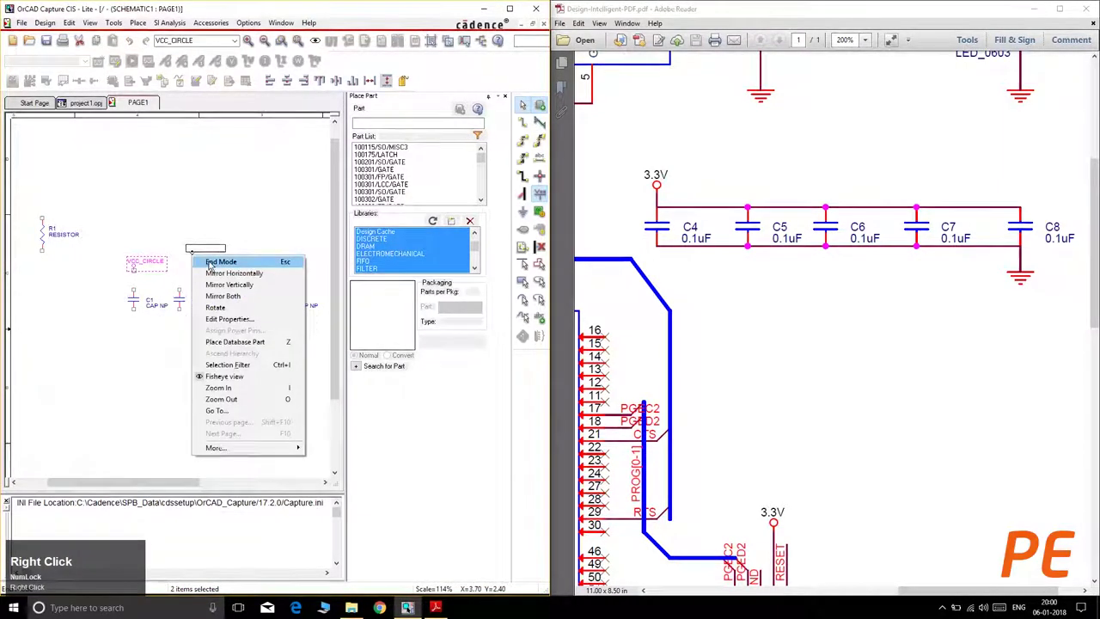
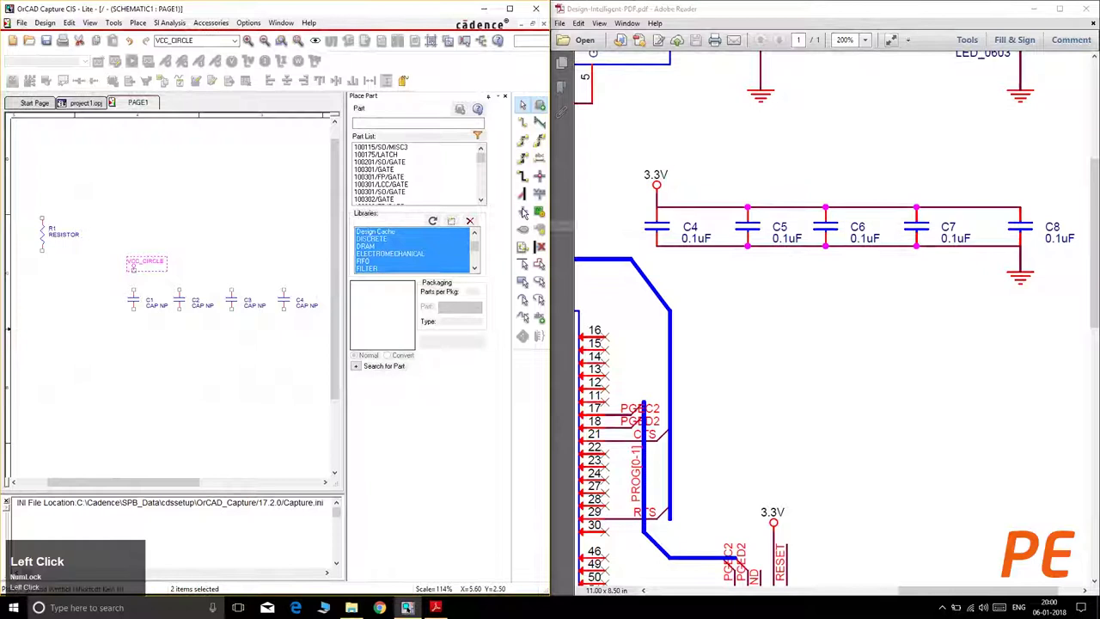
Place a GND/CAPSYM ground symbol below capacitor C5 and end symbol placement.
click(526, 214)
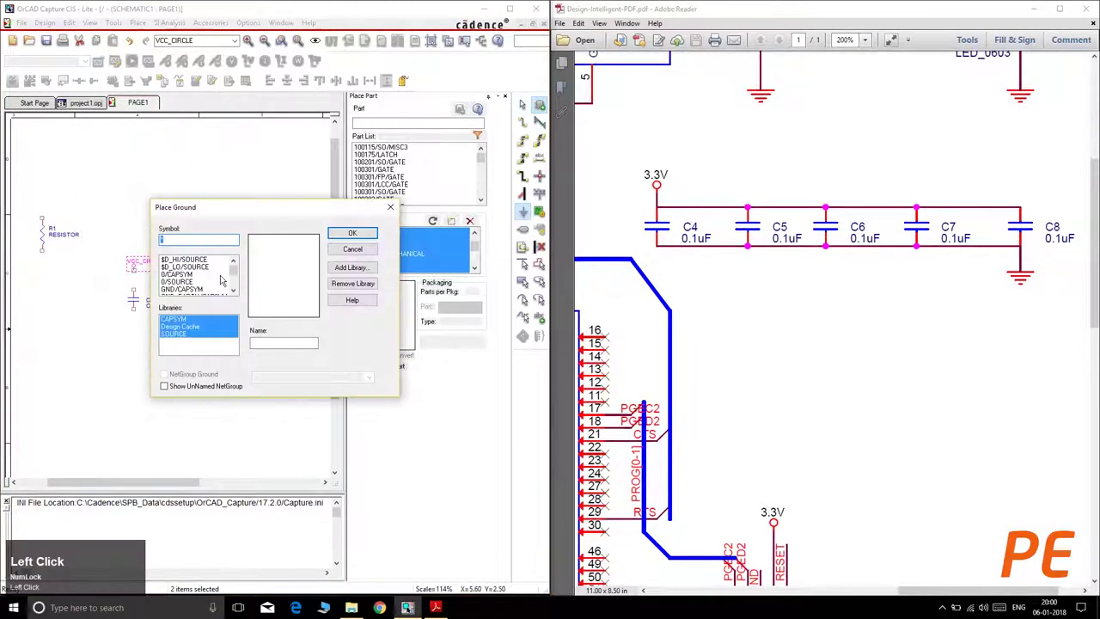
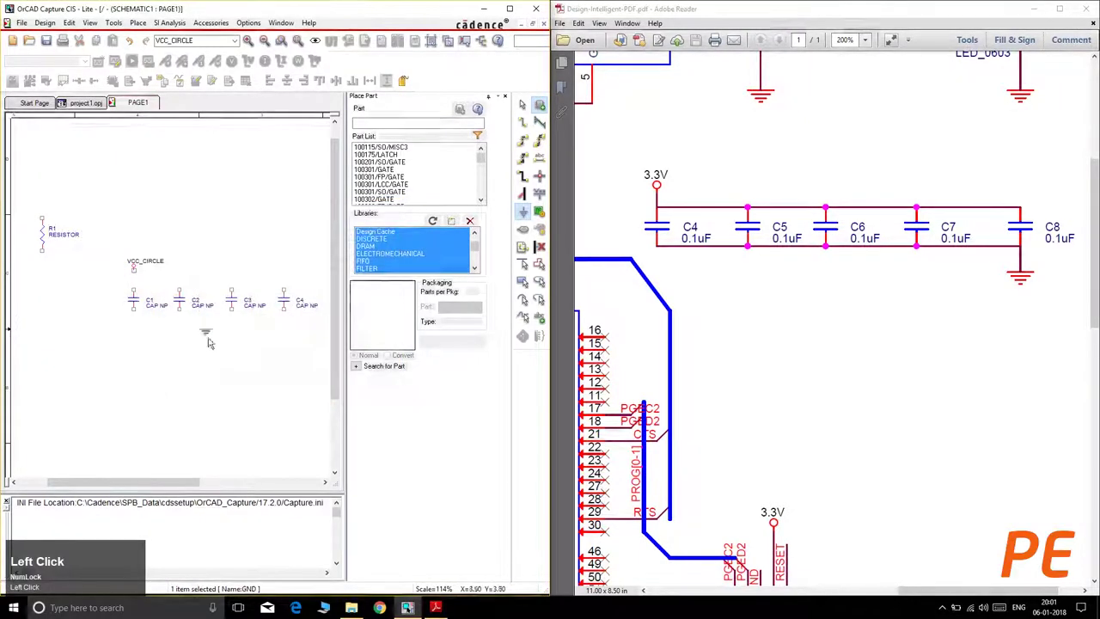
drag(290, 340, 285, 339)
click(285, 340)
right_click(270, 343)
click(279, 352)
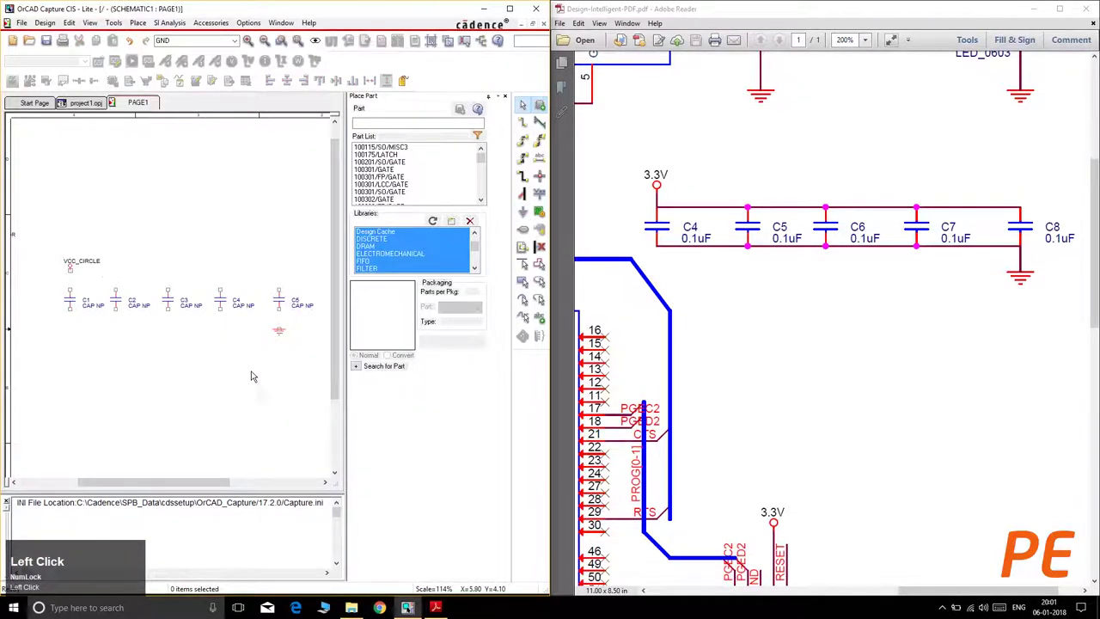
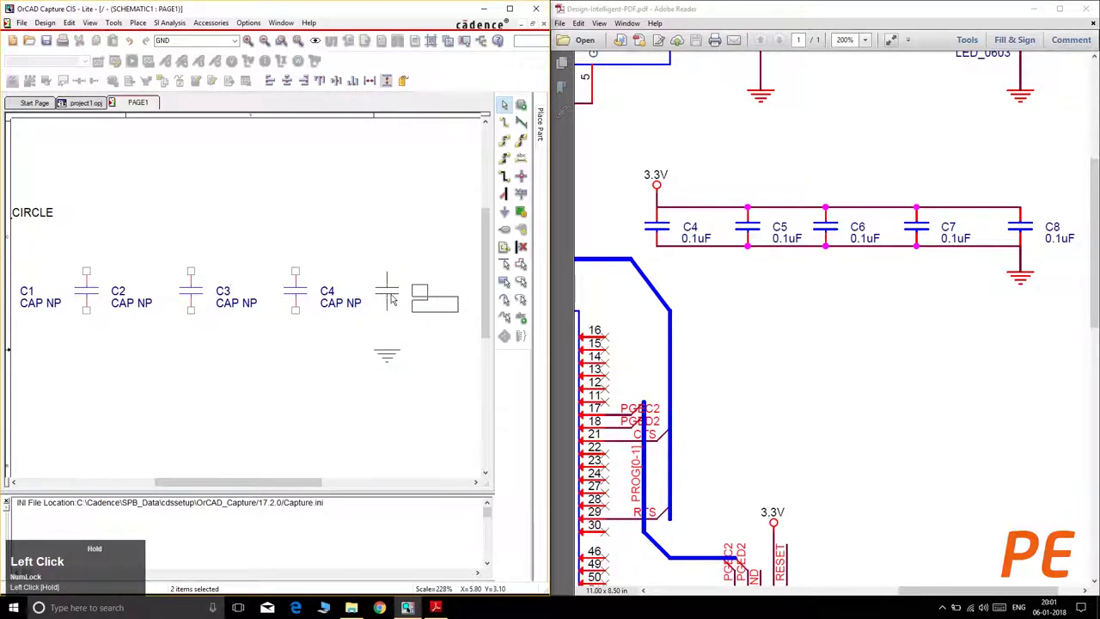
Place the fifth capacitor and drag C1–C5, VCC_CIRCLE and GND into an evenly spaced row.
drag(302, 244, 299, 355)
middle_click(328, 369)
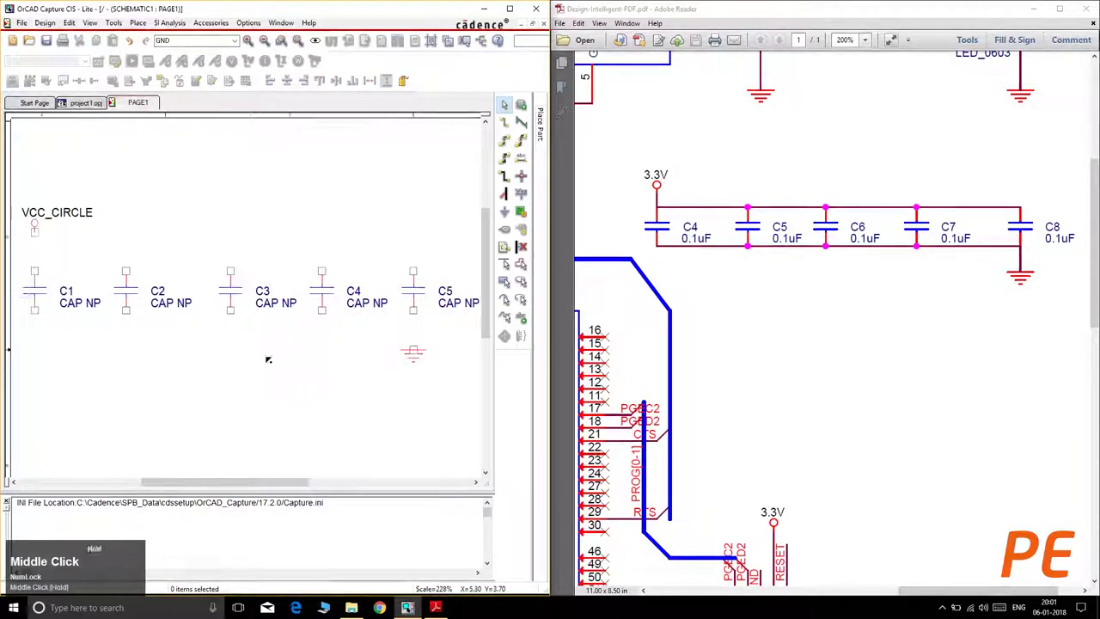
drag(274, 356, 289, 363)
drag(310, 371, 44, 263)
drag(45, 263, 133, 366)
scroll(up, 3)
drag(218, 373, 196, 228)
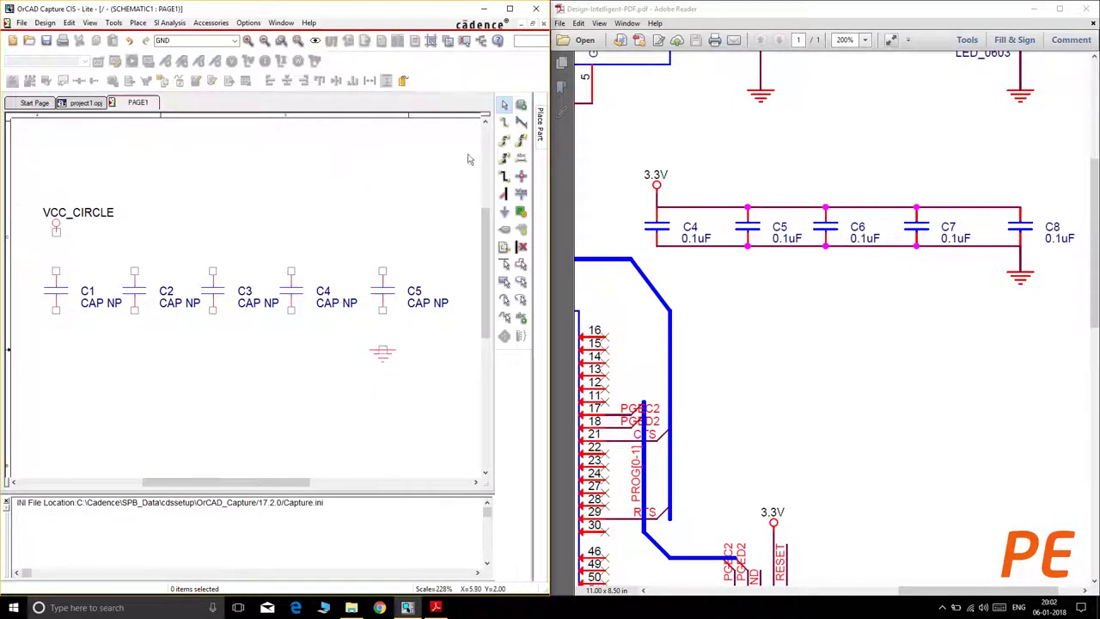
Start the Place Wire tool to connect the capacitor tops to VCC_CIRCLE and bottoms to GND.
click(508, 119)
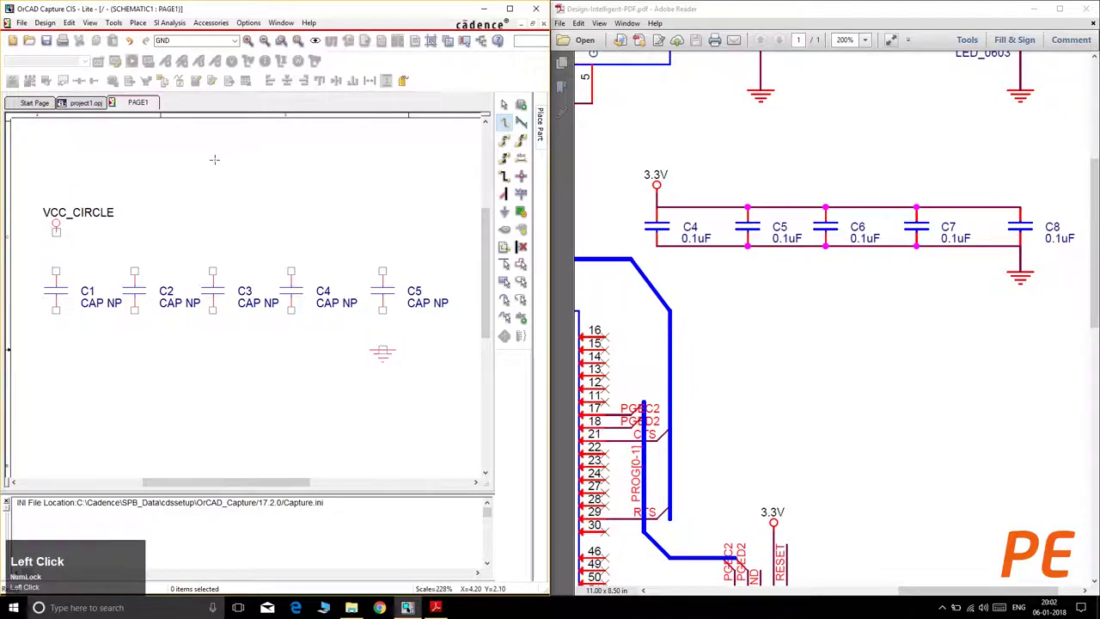
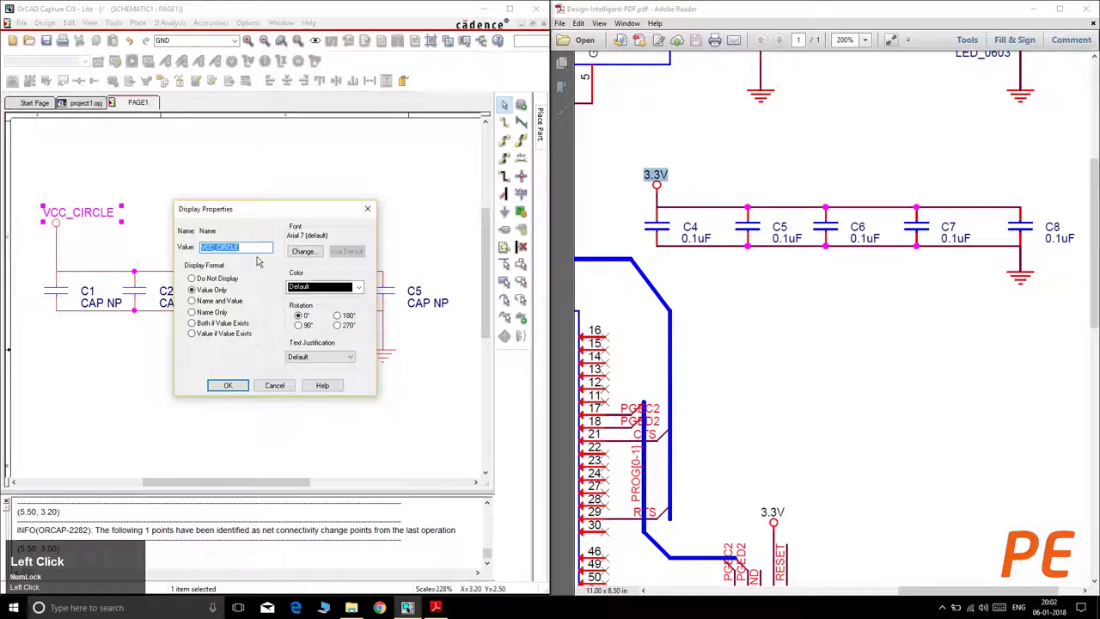
Rename the VCC_CIRCLE power symbol to 3.3V.
key(ctrl+v)
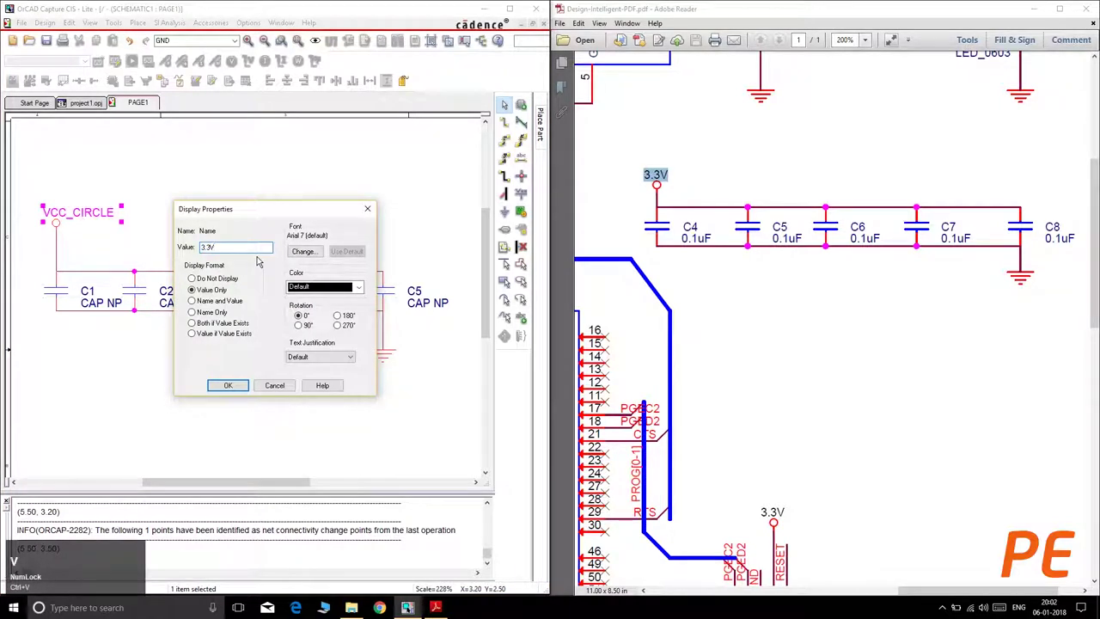
click(237, 380)
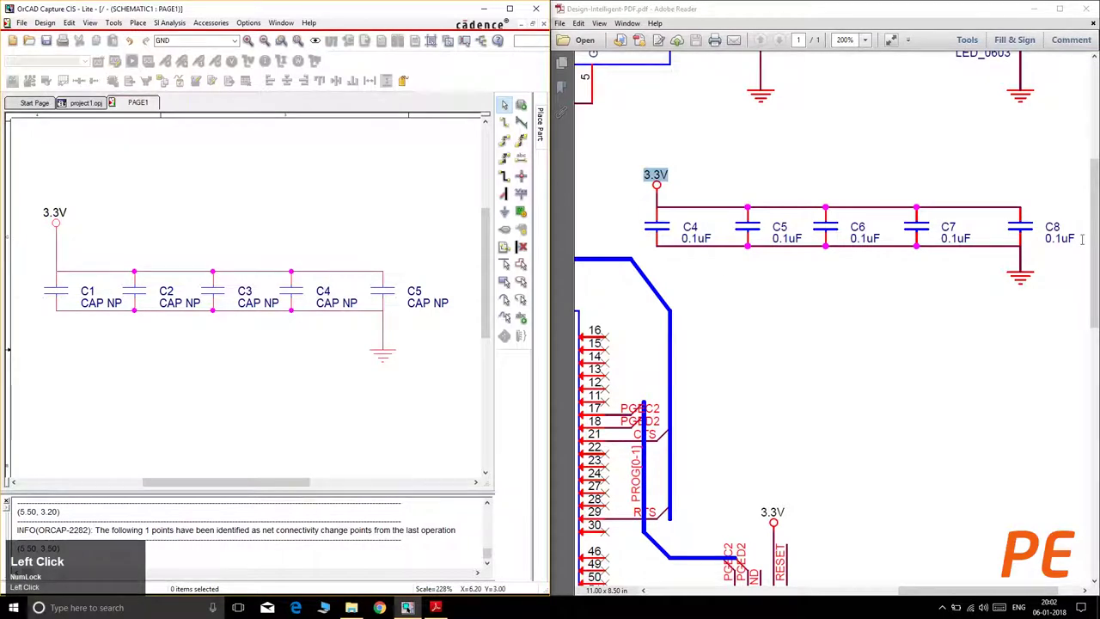
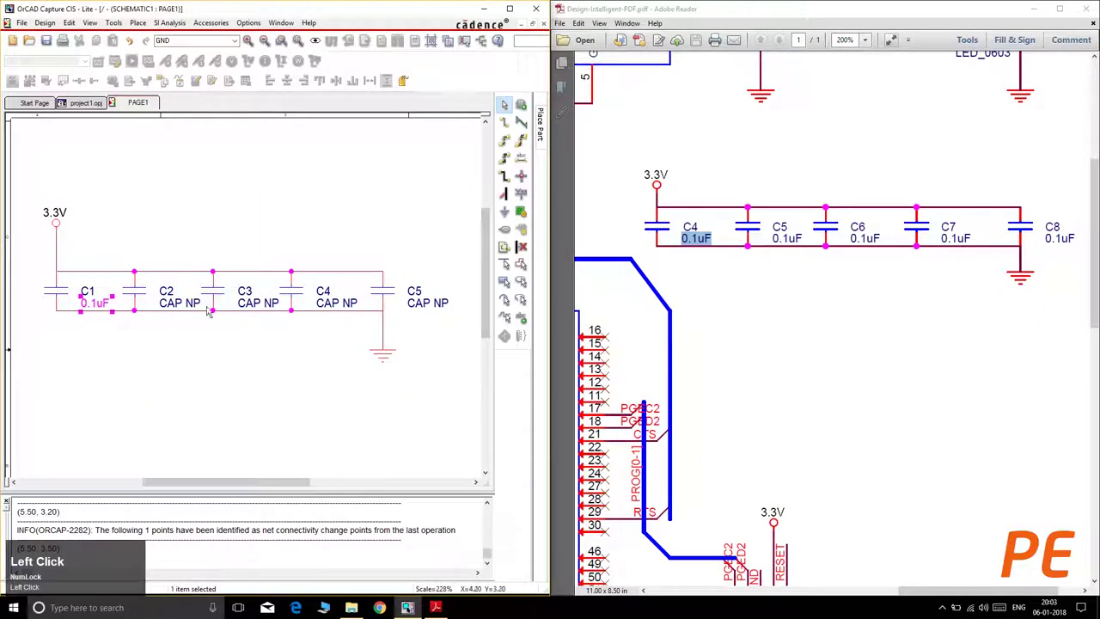
Set the value of capacitors C1 through C5 to 0.1uF, showing only the value.
key(ctrl+v)
click(240, 377)
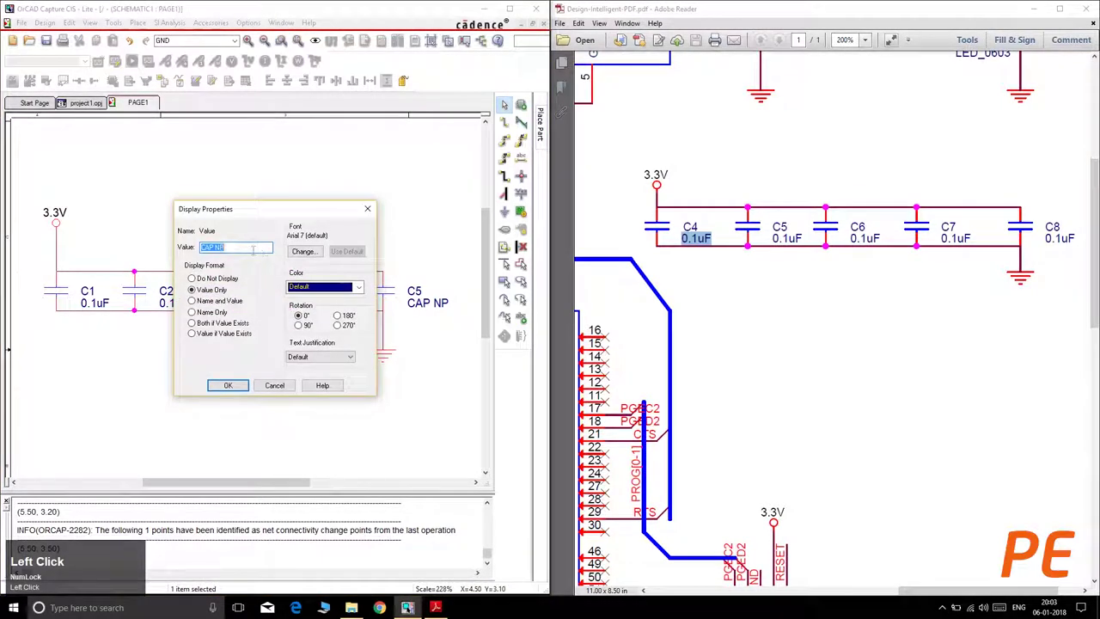
key(ctrl+v)
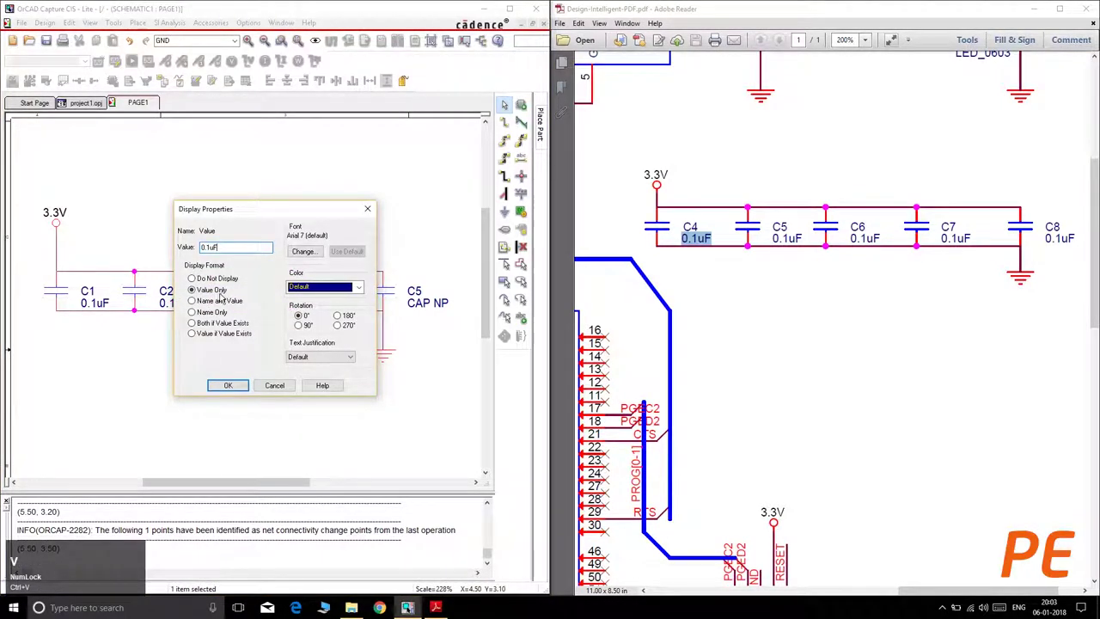
click(238, 383)
key(ctrl+v)
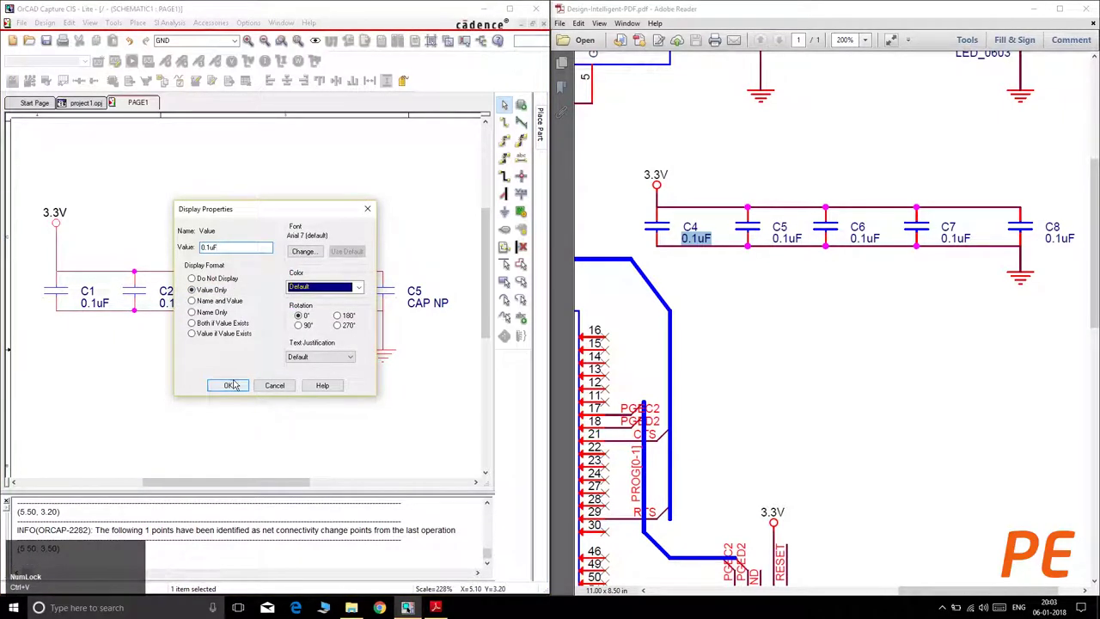
click(299, 308)
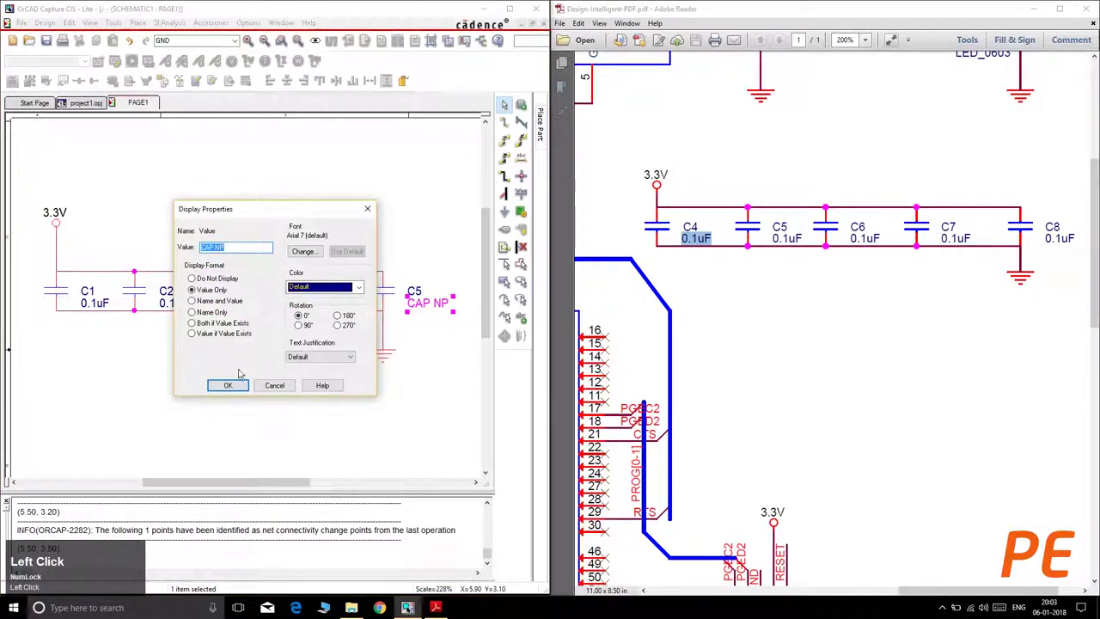
key(ctrl+v)
click(237, 378)
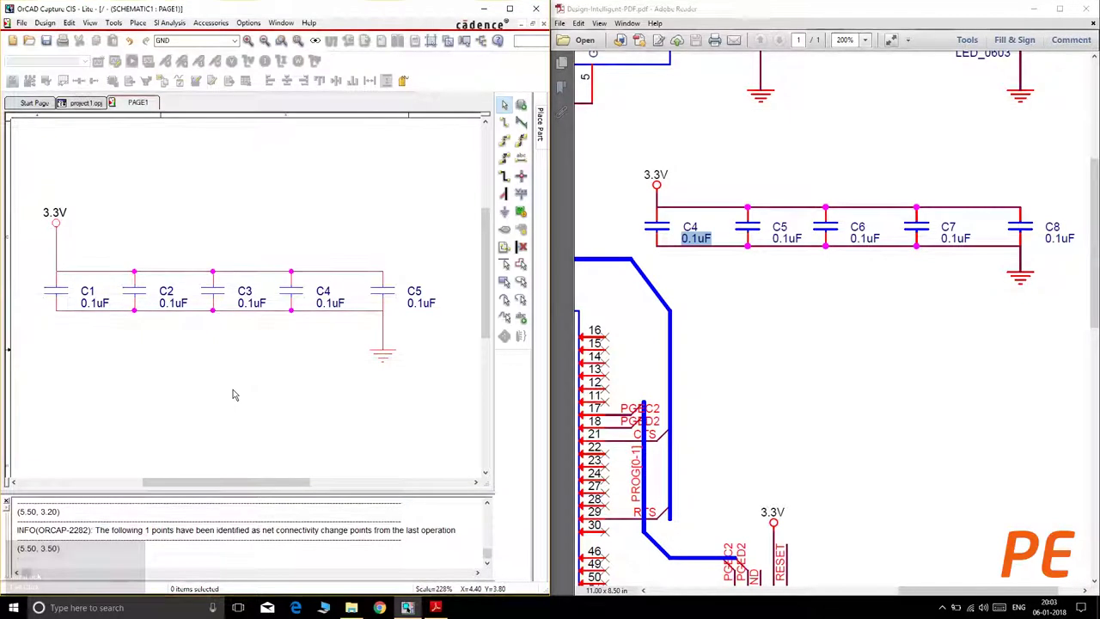
click(131, 100)
right_click(131, 100)
click(160, 152)
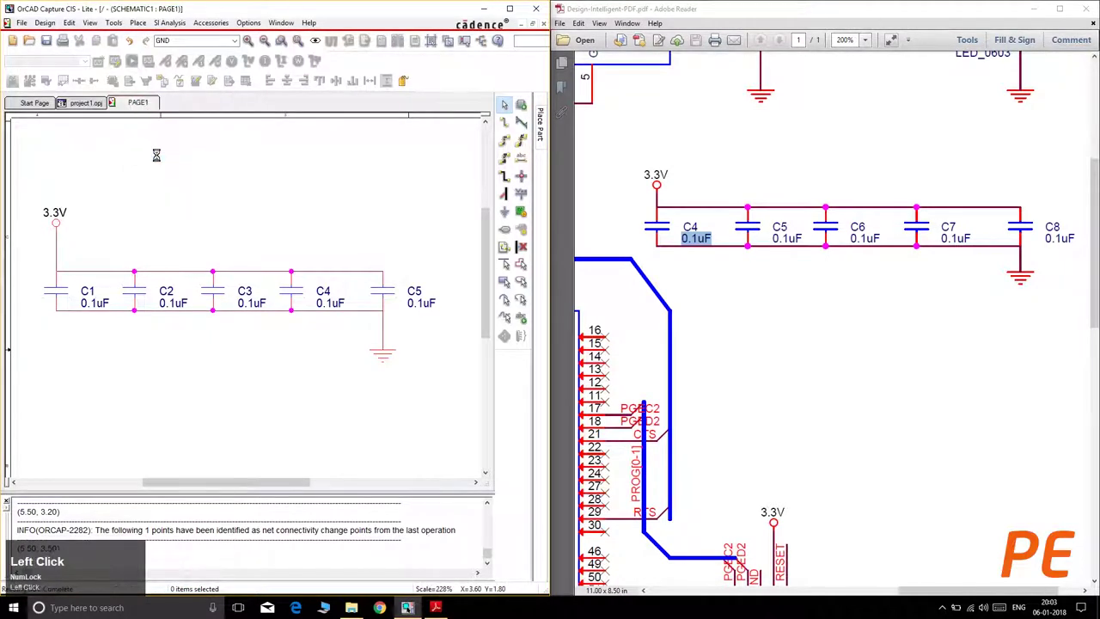
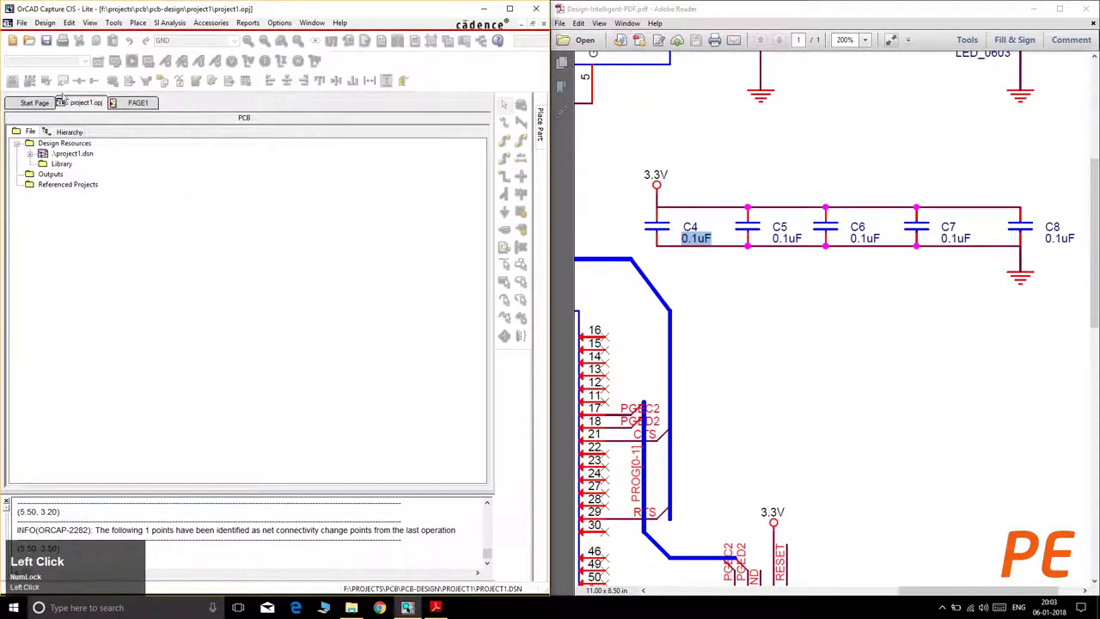
click(55, 39)
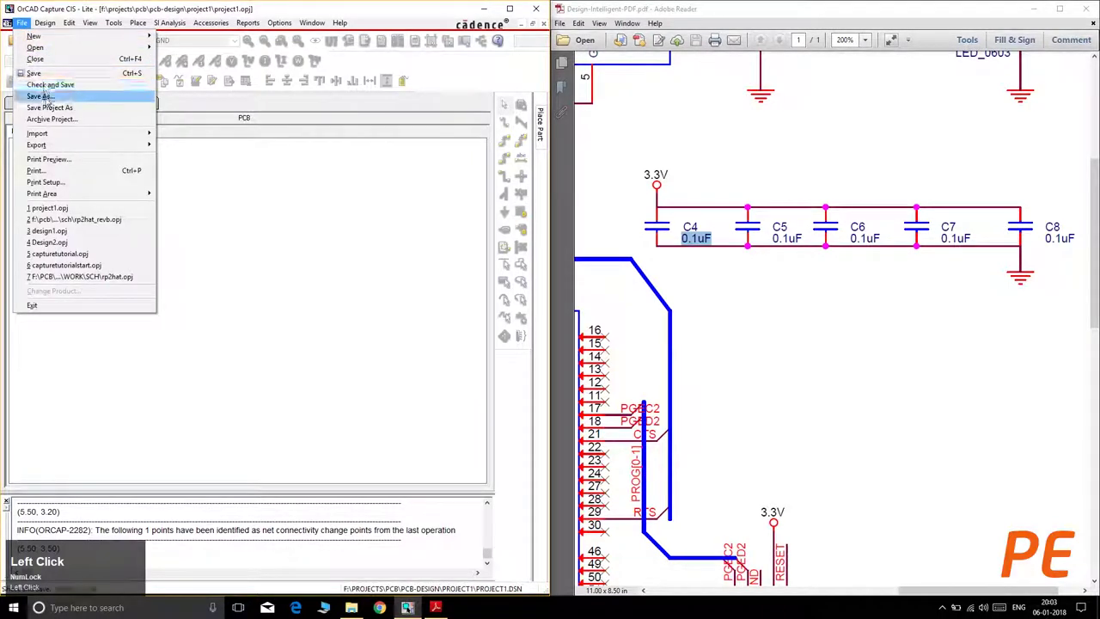
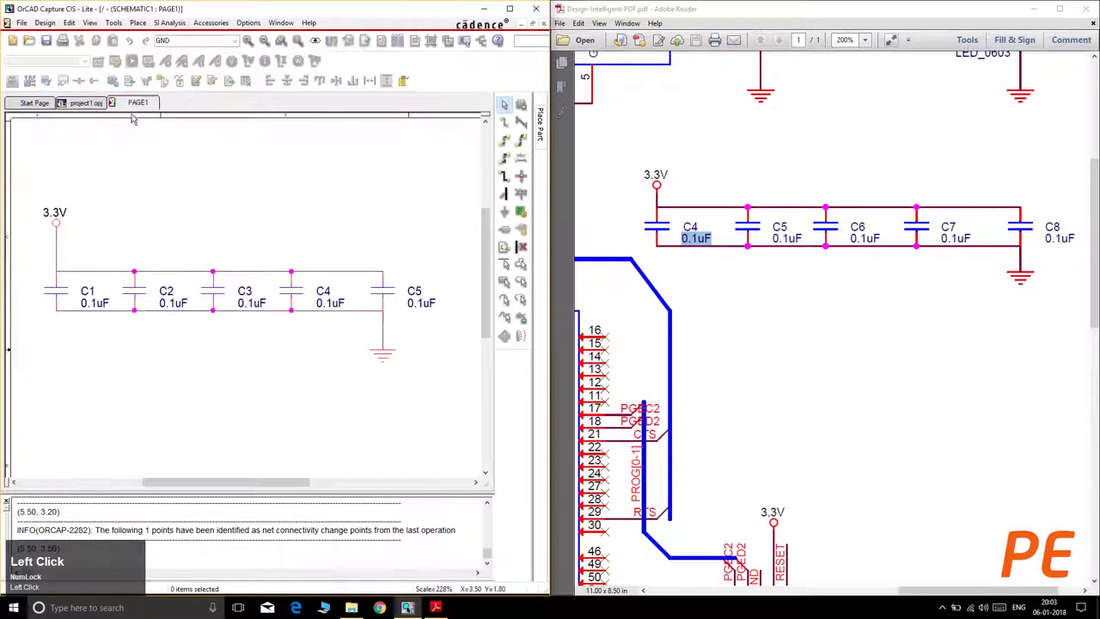
Move the 3.3V and GND symbols closer to the capacitor row, shortening the connecting wires.
drag(237, 233, 143, 240)
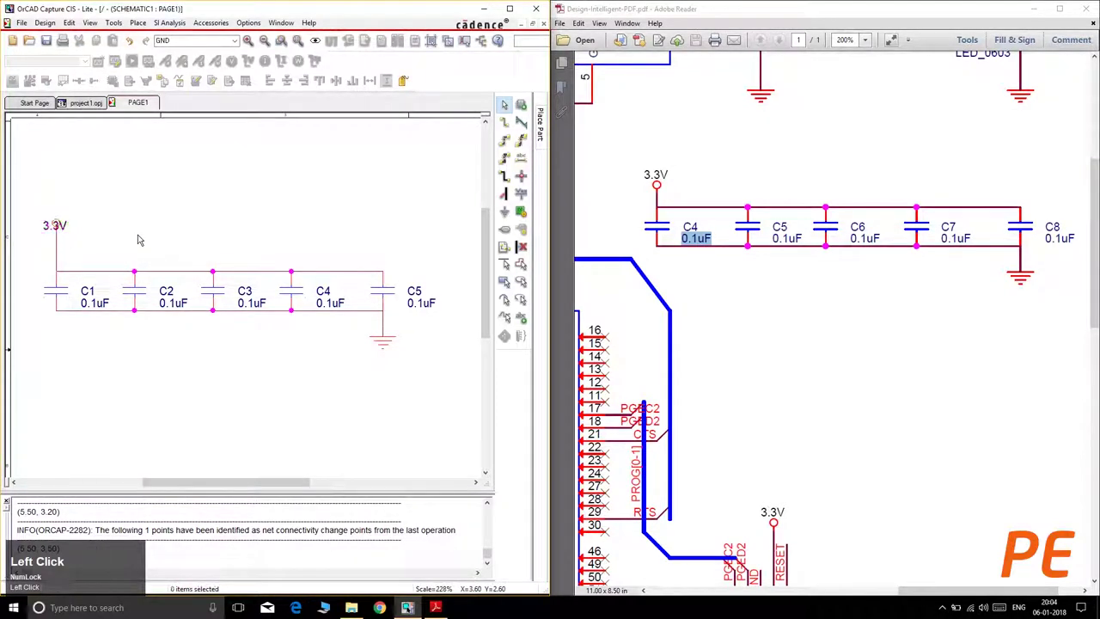
key(ctrl+z)
drag(143, 240, 190, 235)
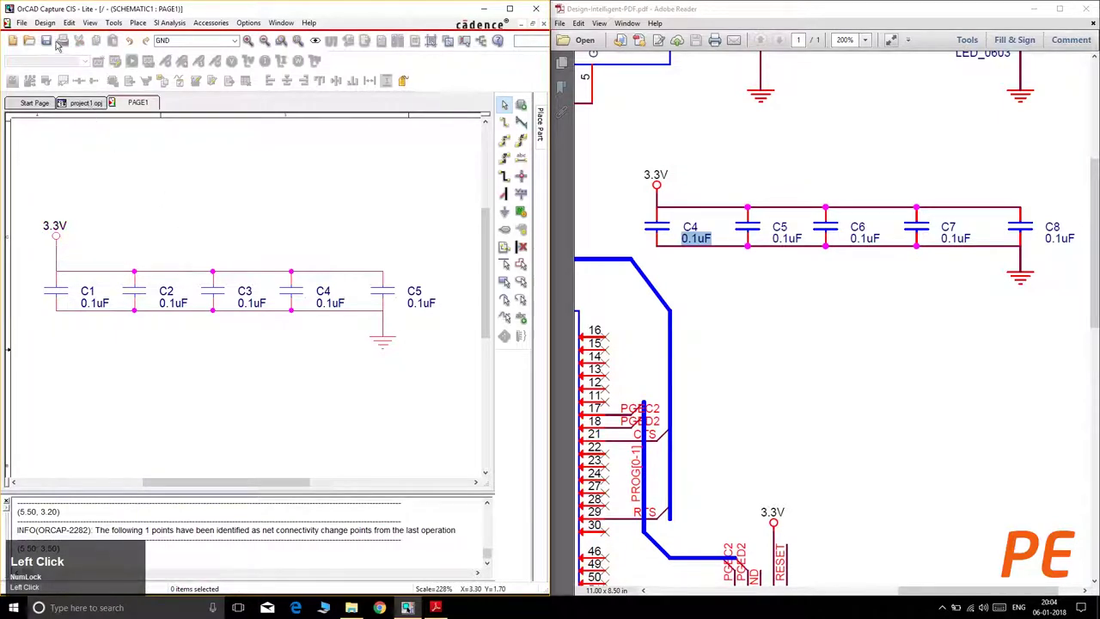
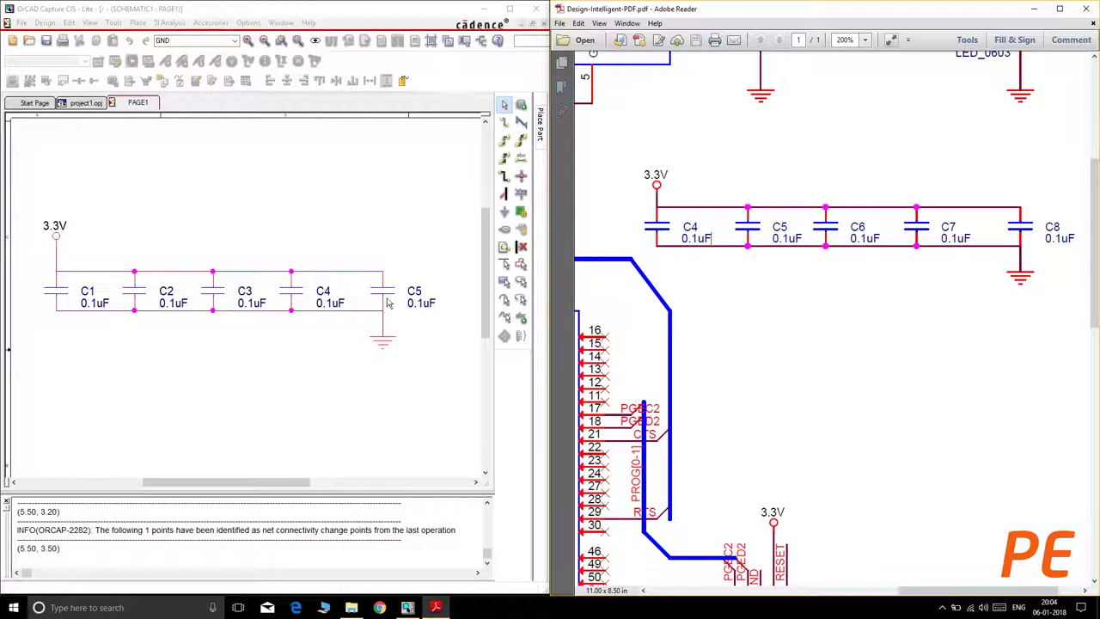
click(146, 372)
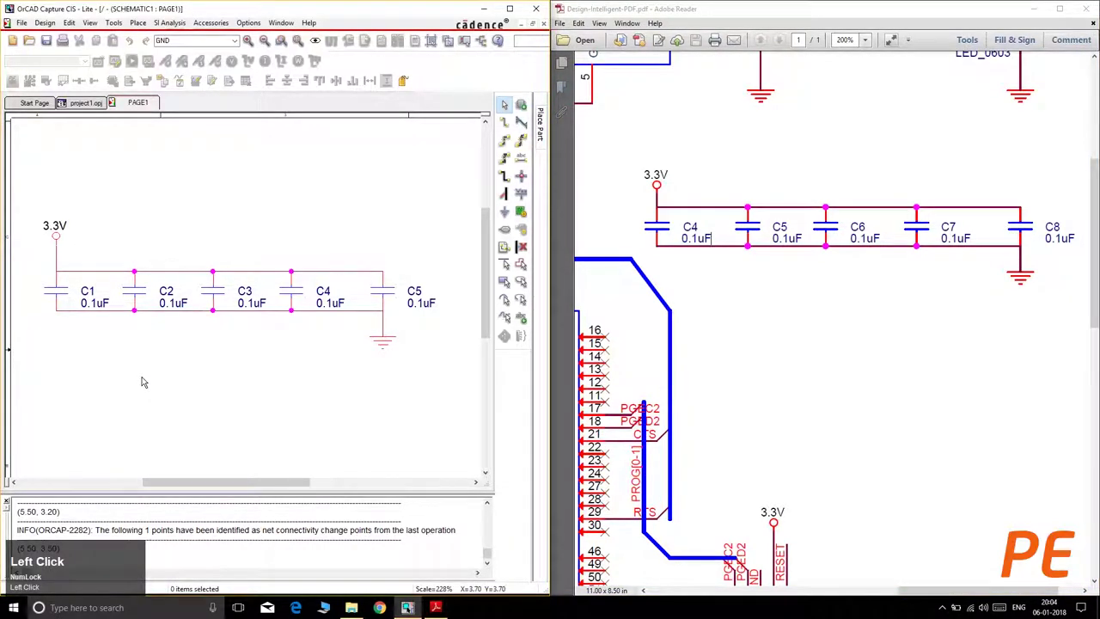